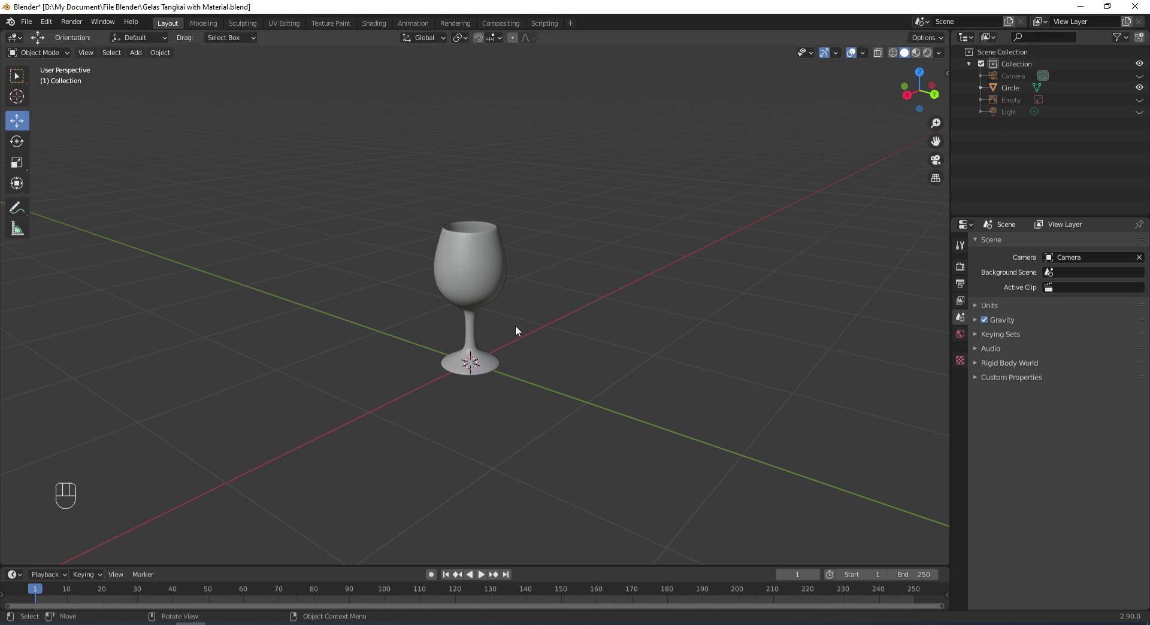
Bring up the Add menu to insert a mesh plane as the floor
key("shift+a")
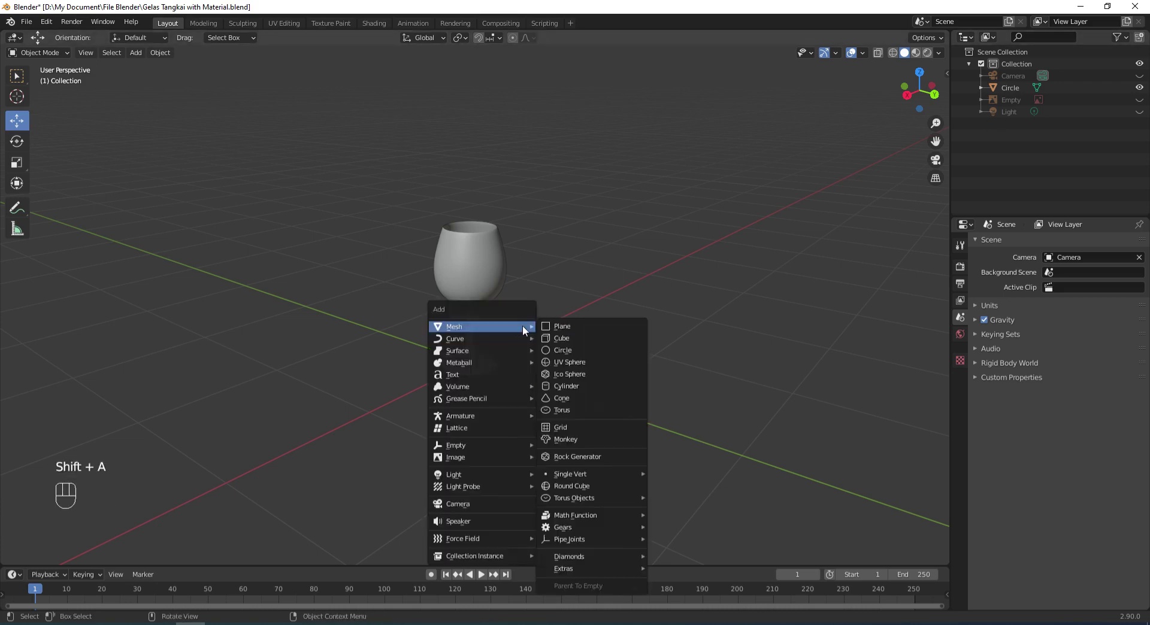
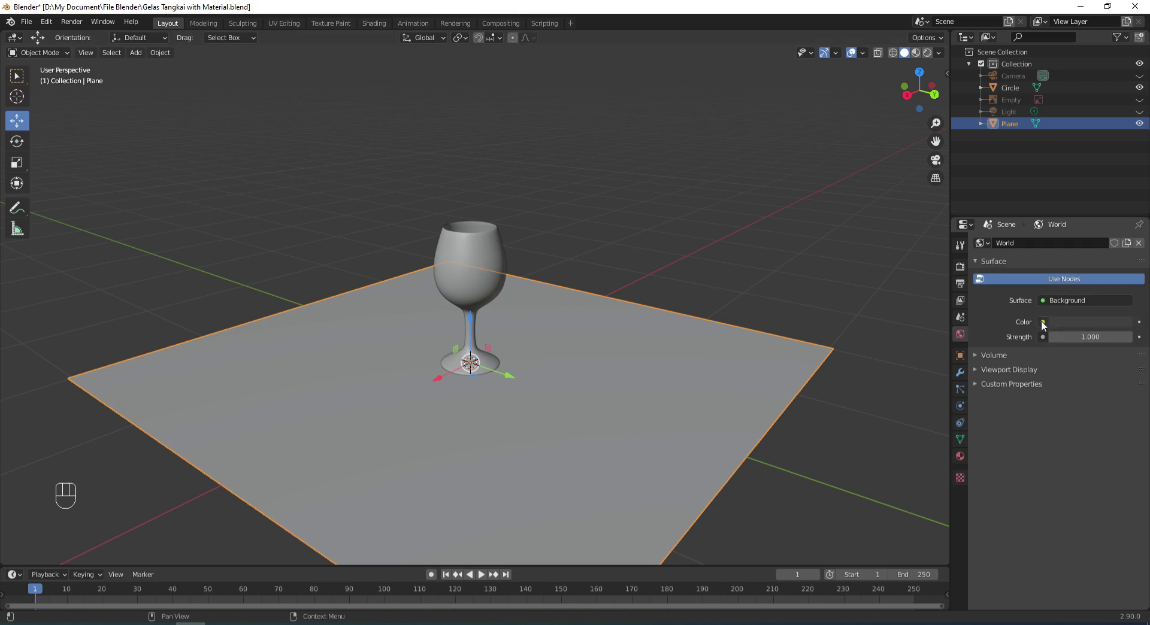
Set the world colour to an Environment Texture and load the lebombo_4k.hdr image
left_click_drag(1043, 325, 819, 377)
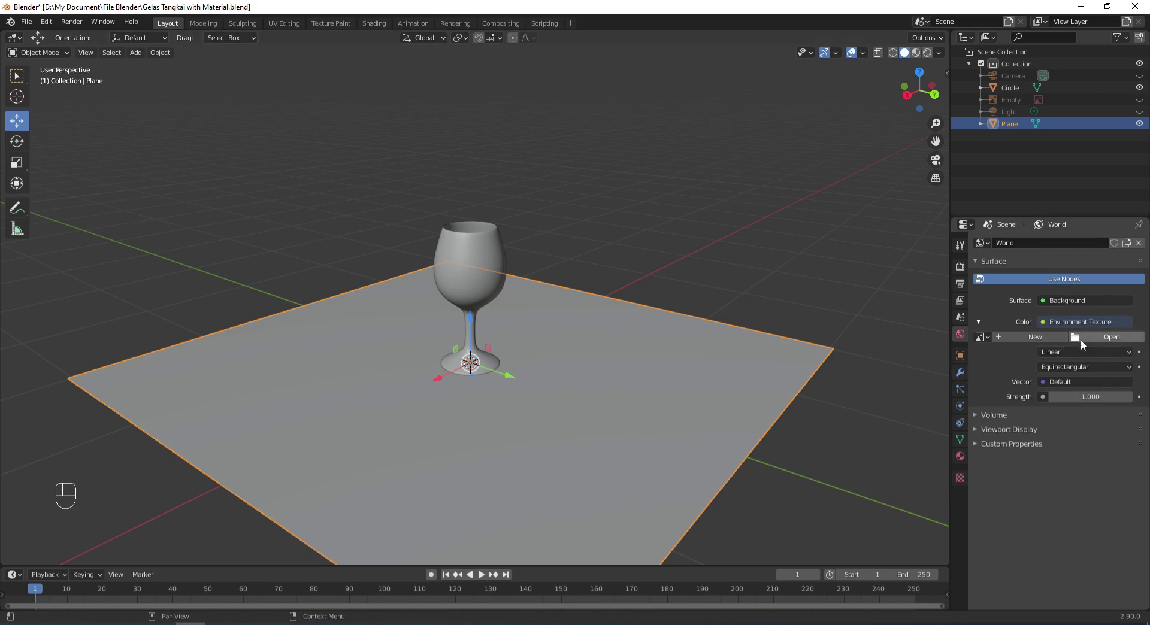
left_click(1109, 339)
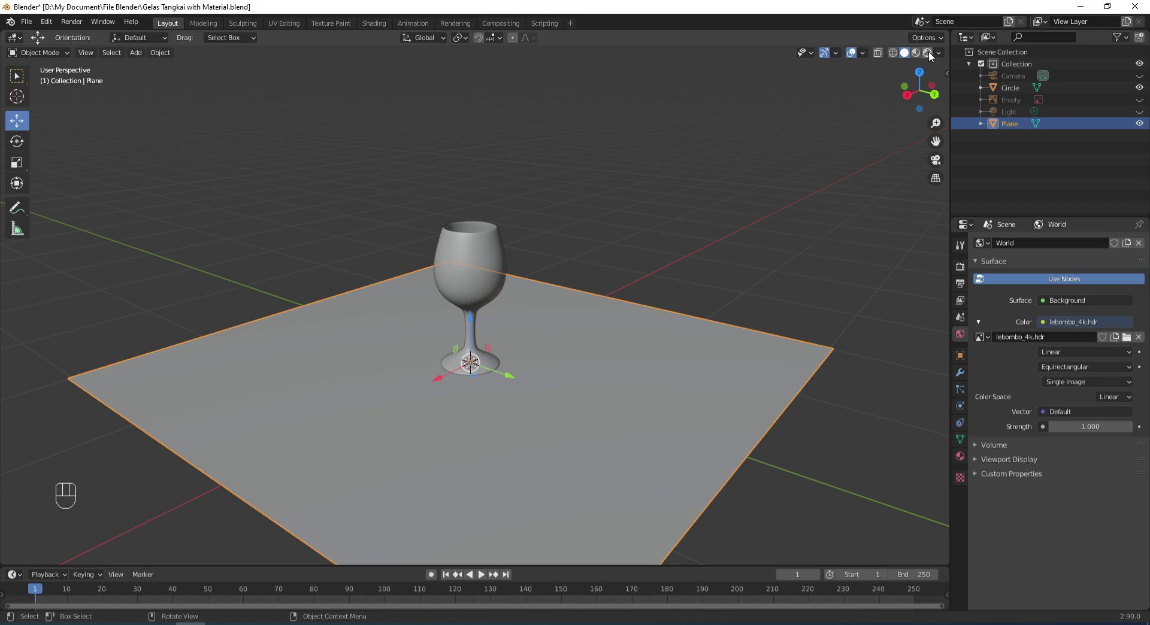
Switch the viewport to Rendered shading and orbit in close to the glass on the marble floor
left_click(931, 55)
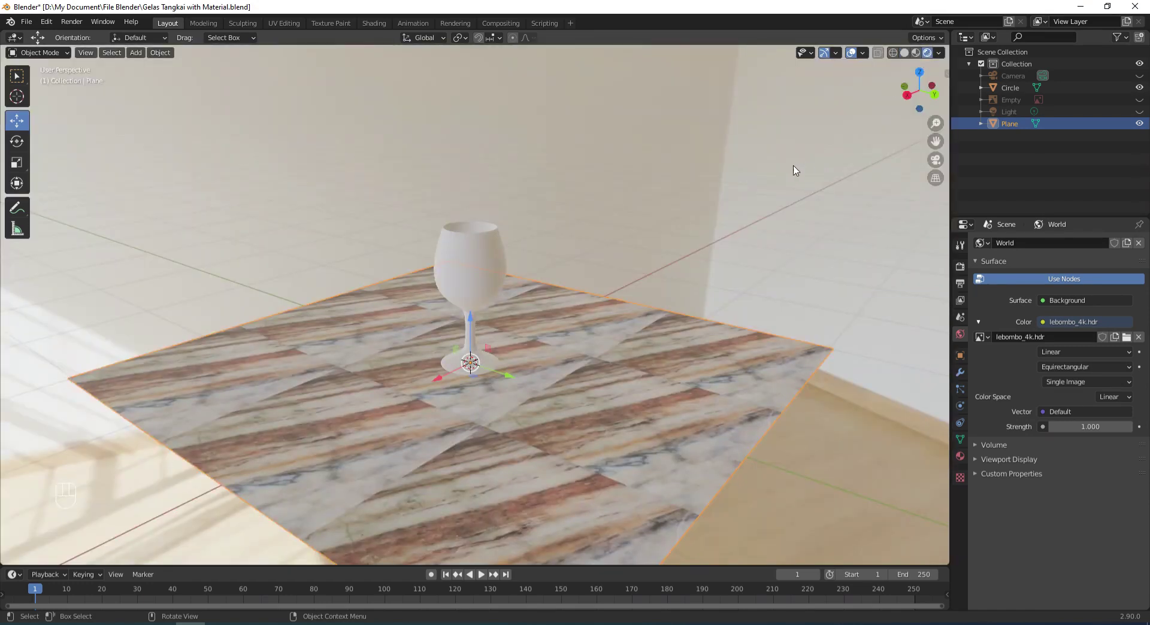
left_click_drag(805, 175, 776, 178)
left_click(775, 178)
middle_click(763, 177)
left_click(752, 175)
left_click_drag(740, 172, 707, 183)
left_click_drag(707, 181, 565, 172)
left_click_drag(557, 180, 570, 185)
left_click(562, 186)
middle_click(559, 191)
middle_click(582, 213)
left_click(586, 193)
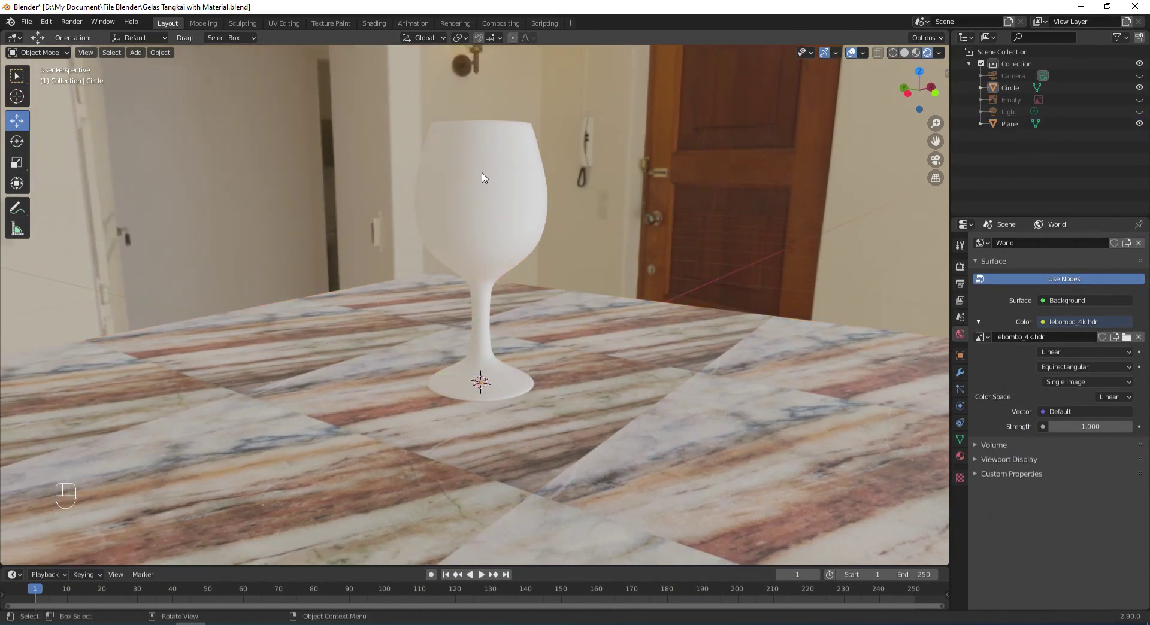
Create a new material on the Circle object and change its surface shader to Glass BSDF
left_click(484, 176)
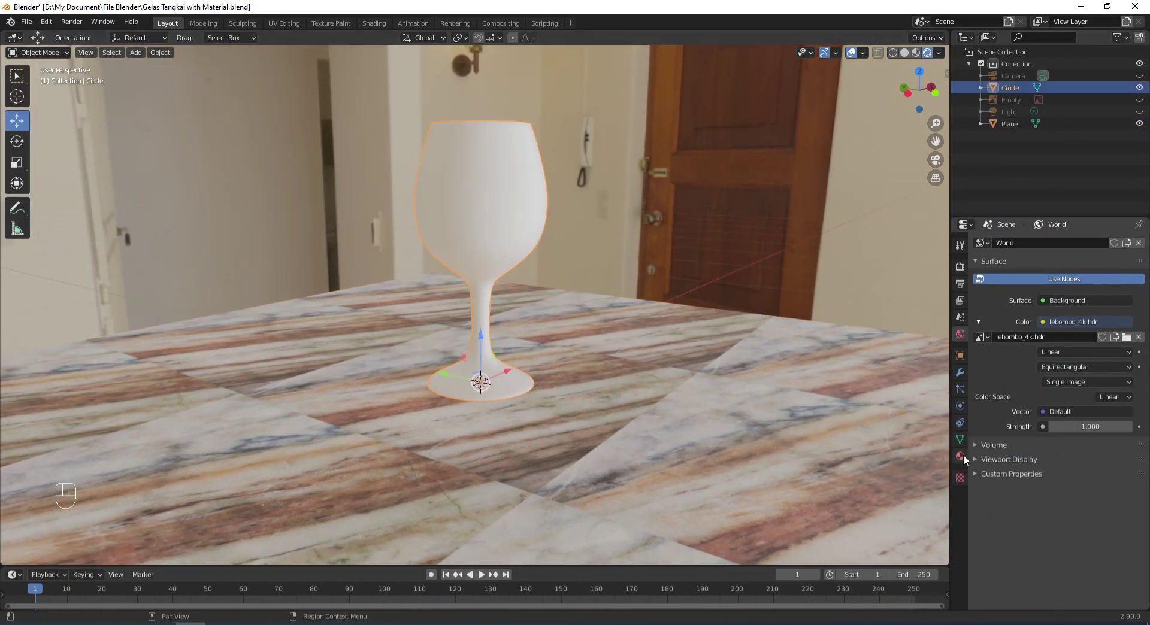
left_click(964, 459)
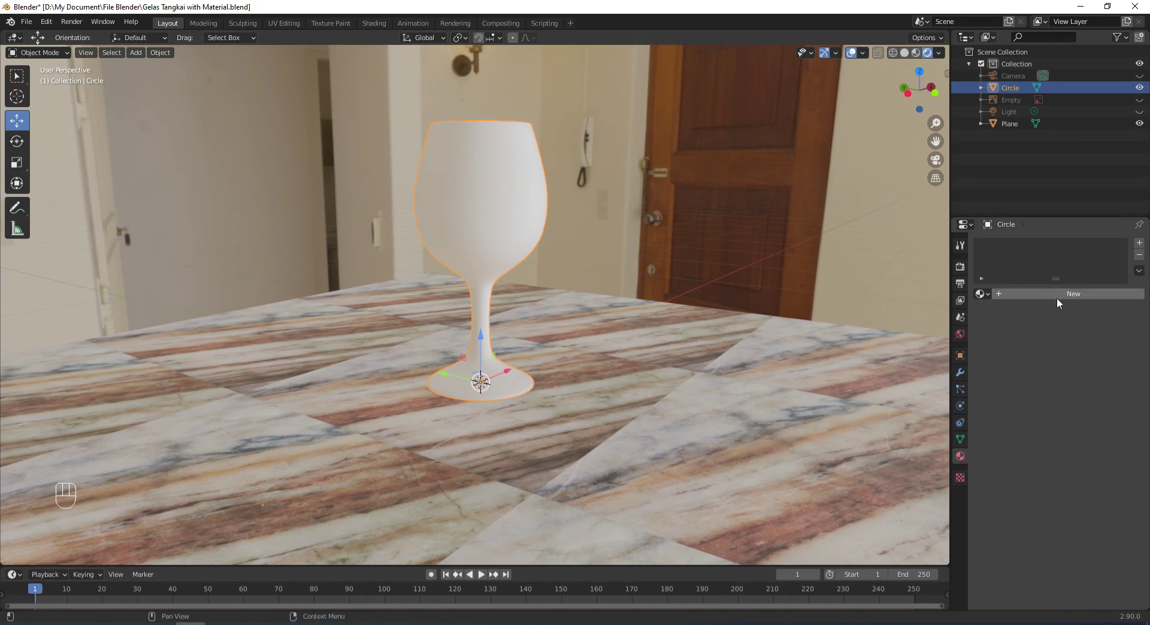
left_click(1067, 298)
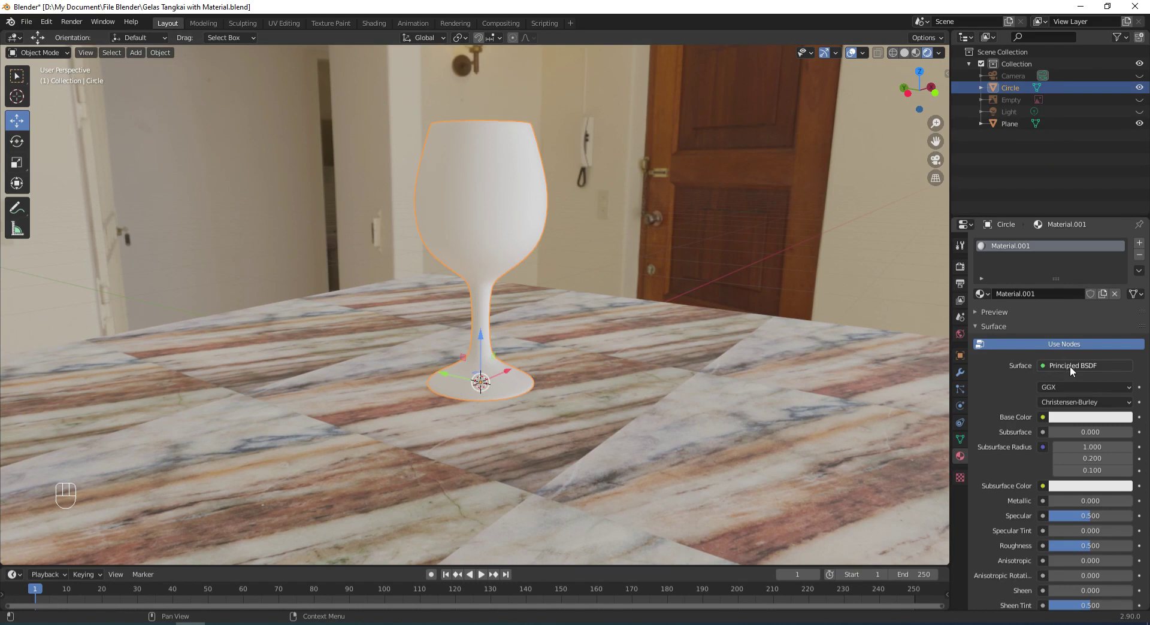
left_click_drag(1072, 370, 991, 145)
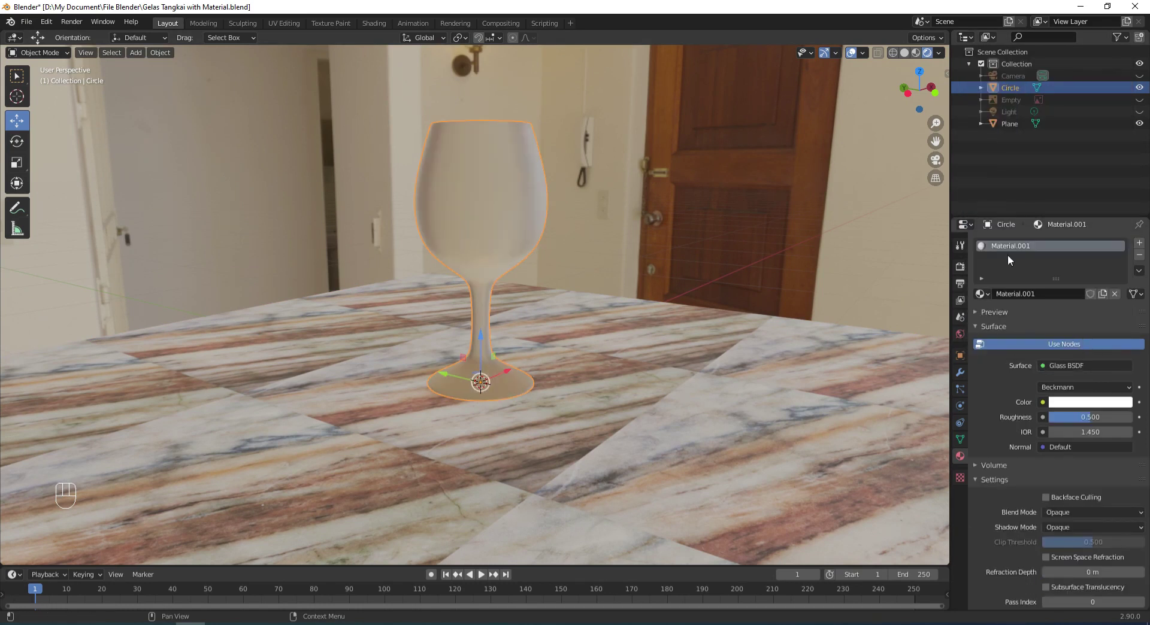
middle_click(724, 249)
left_click(720, 237)
middle_click(722, 232)
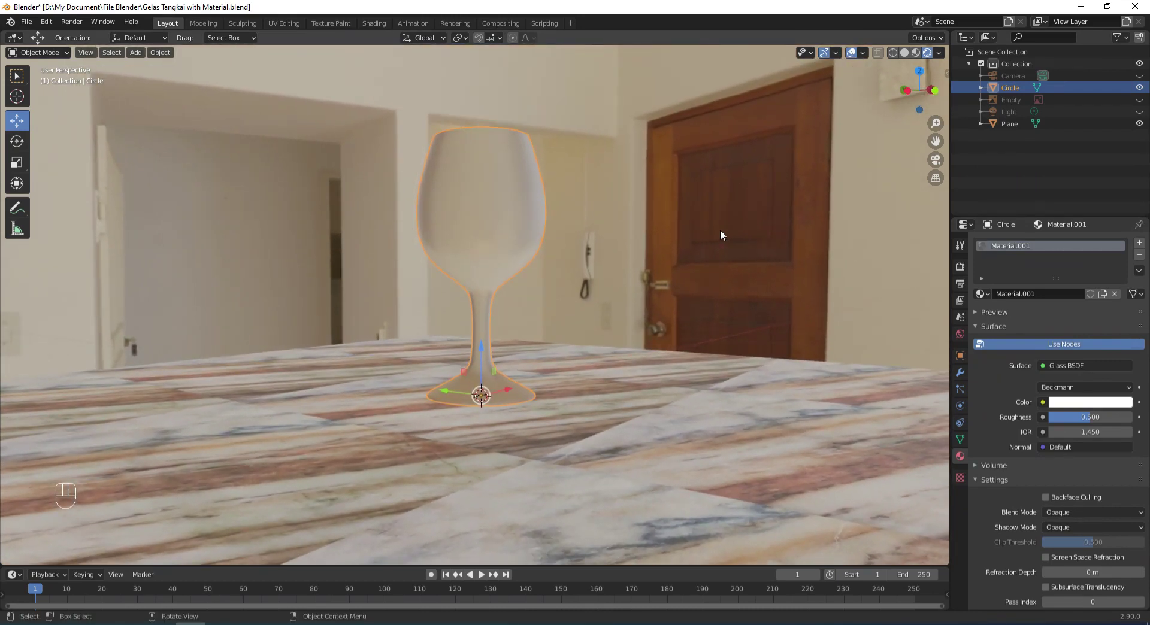
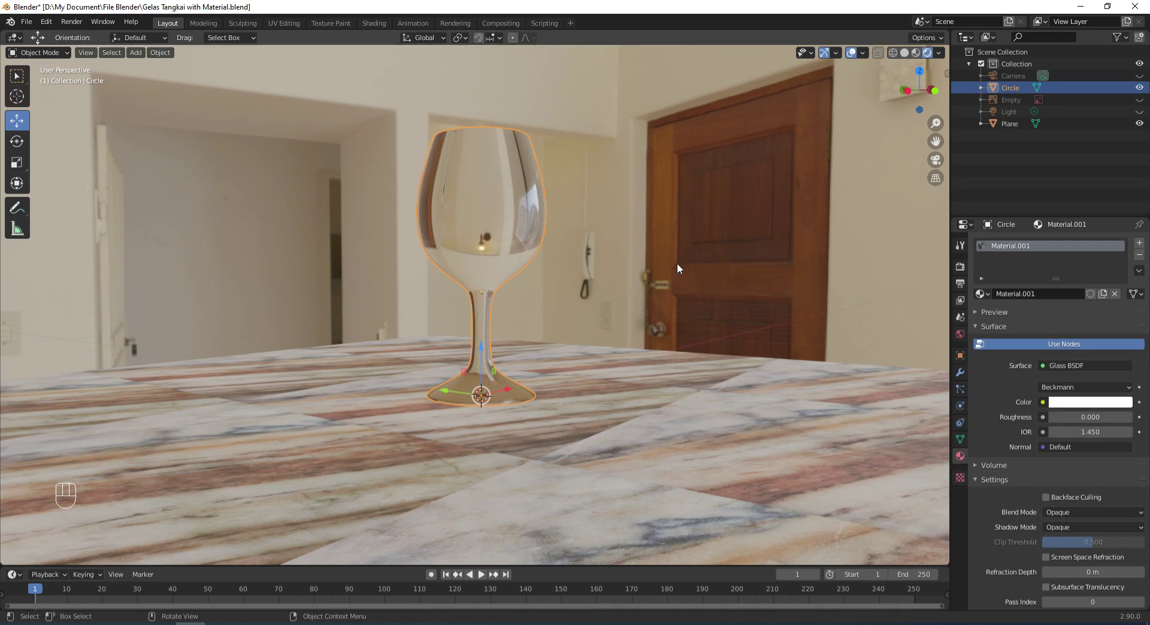
Set the Glass BSDF roughness to 0 and its IOR to 0.900
left_click(678, 266)
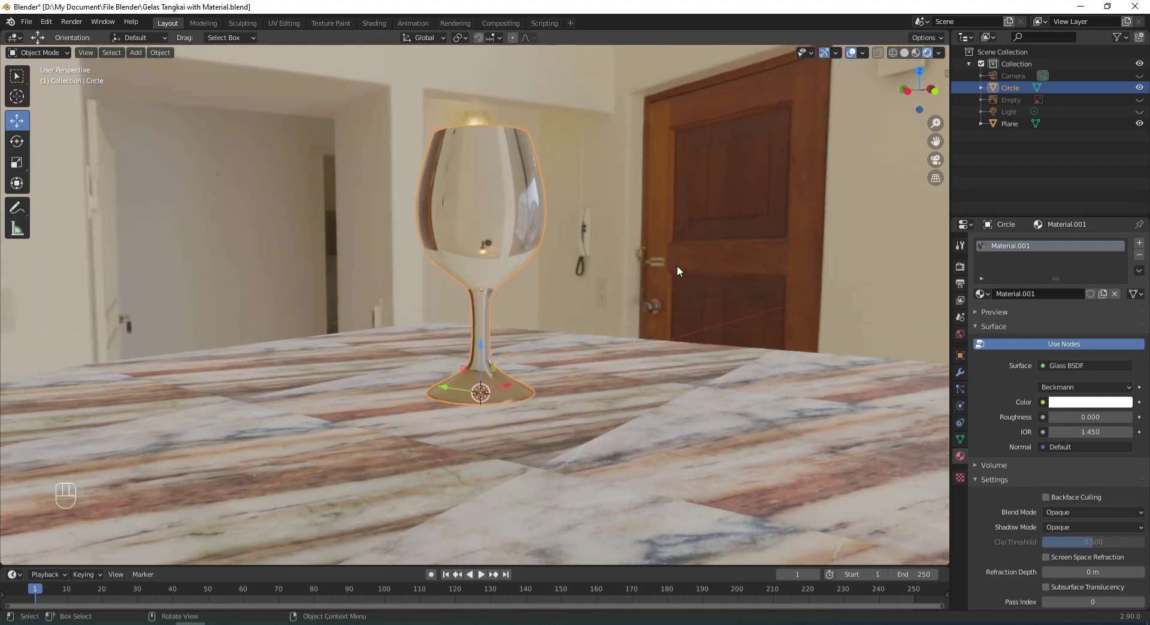
left_click(657, 280)
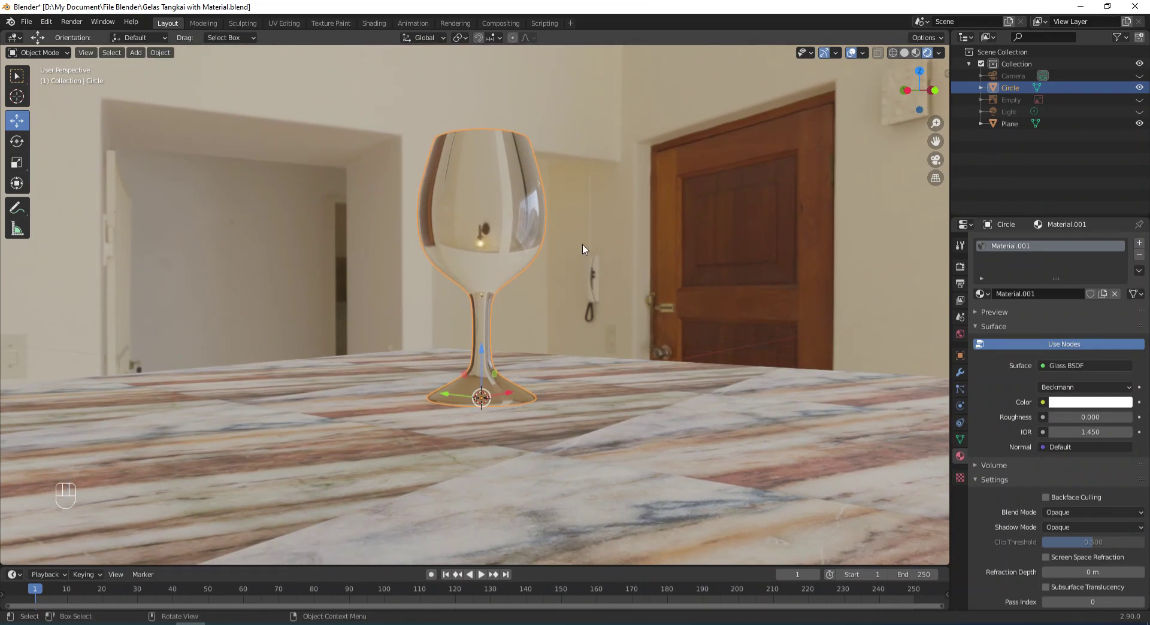
left_click_drag(586, 237, 587, 250)
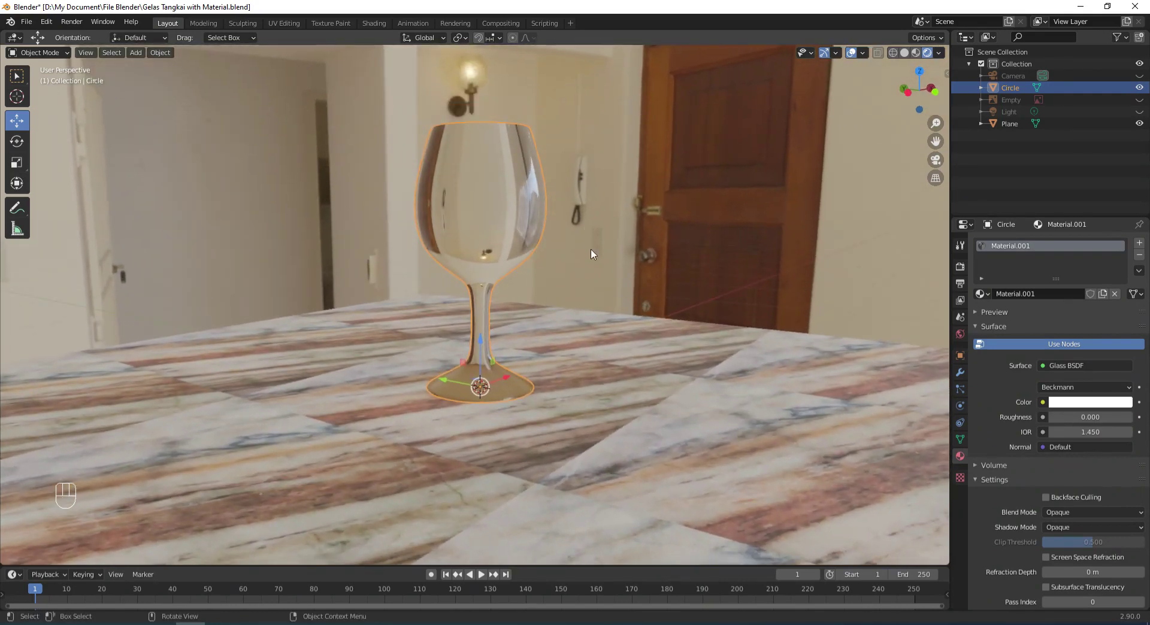
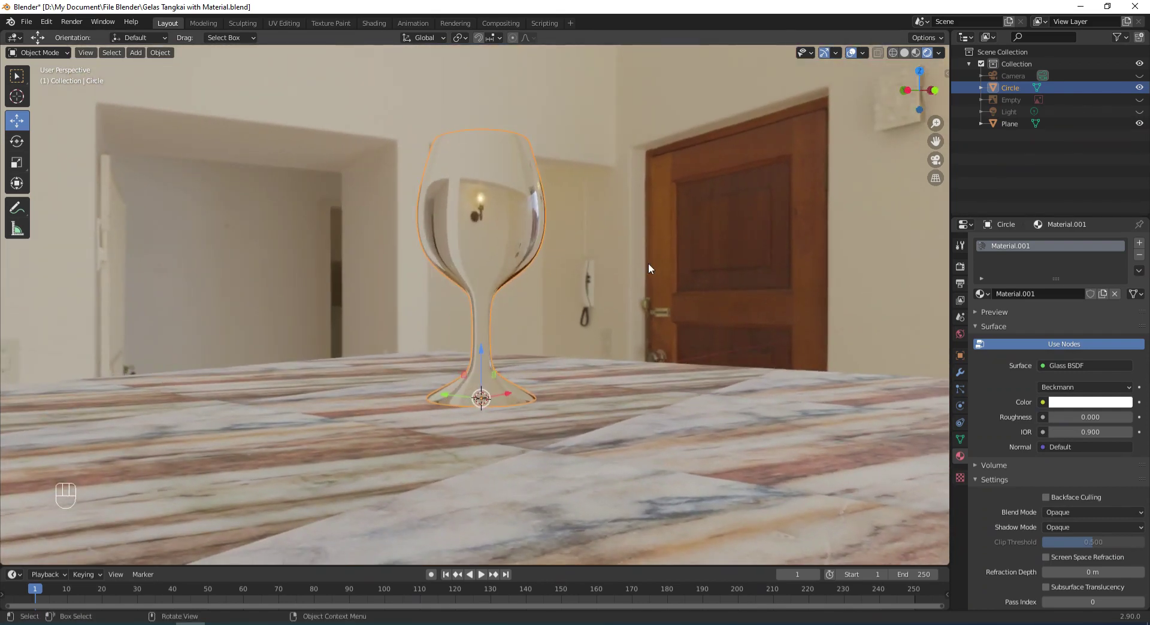
left_click(643, 248)
middle_click(642, 248)
Orbit to look down on the glass and check how it refracts the marble floor
left_click_drag(617, 248, 622, 268)
middle_click(626, 255)
left_click_drag(625, 260, 624, 275)
middle_click(624, 276)
left_click_drag(624, 288, 620, 307)
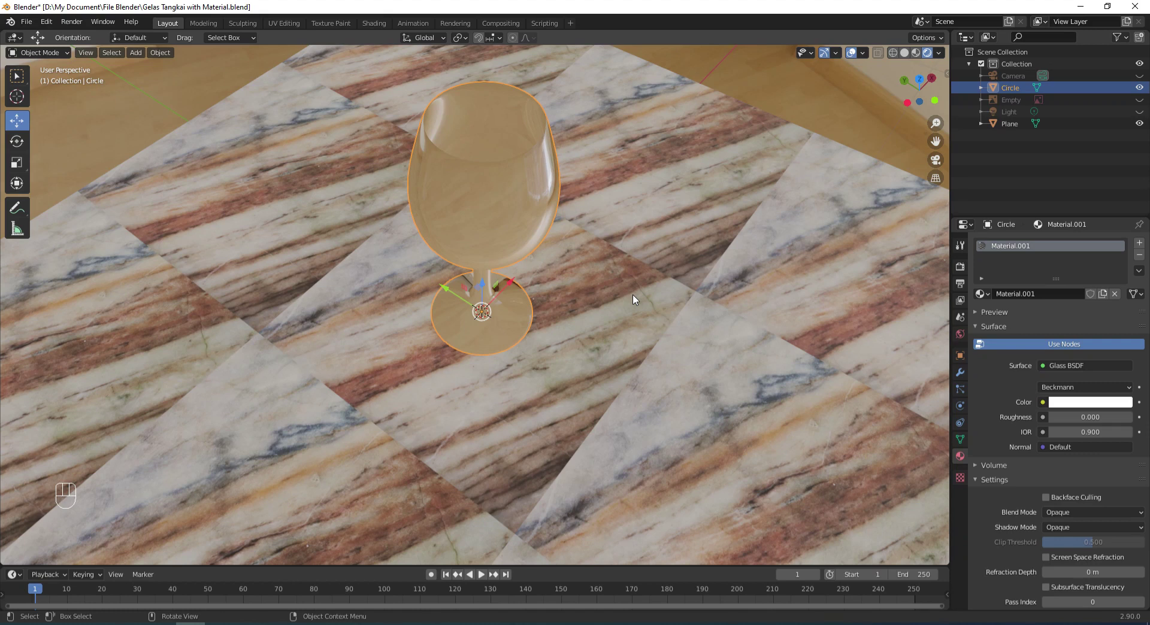
Enable Eevee Screen Space Reflections with Refraction in the render settings
left_click_drag(635, 298, 734, 286)
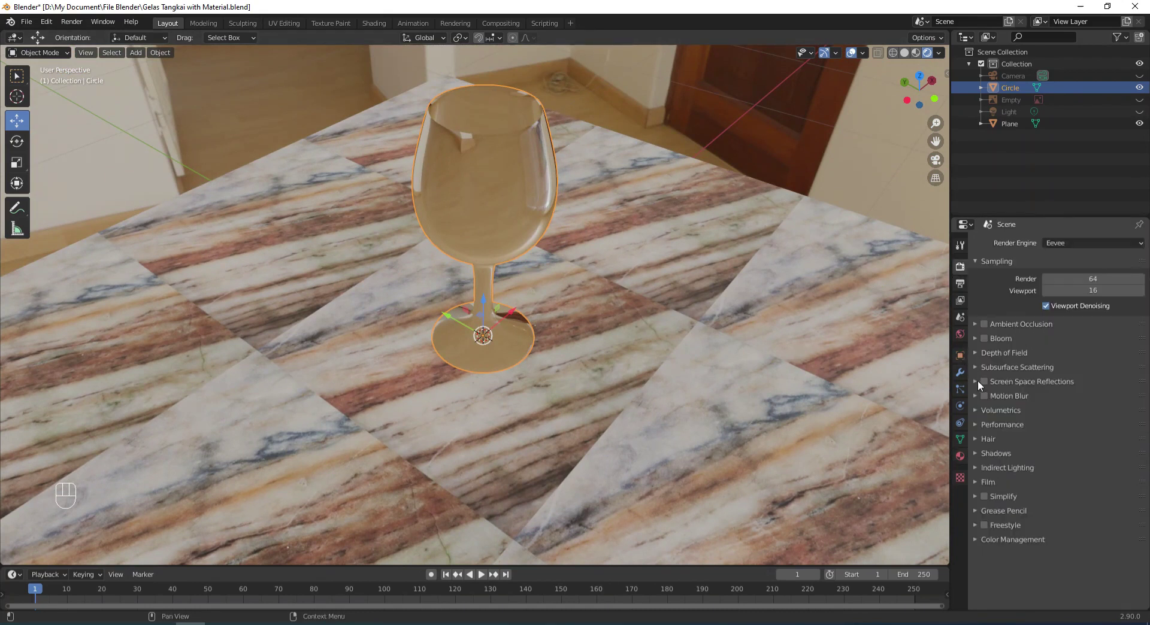
left_click(986, 384)
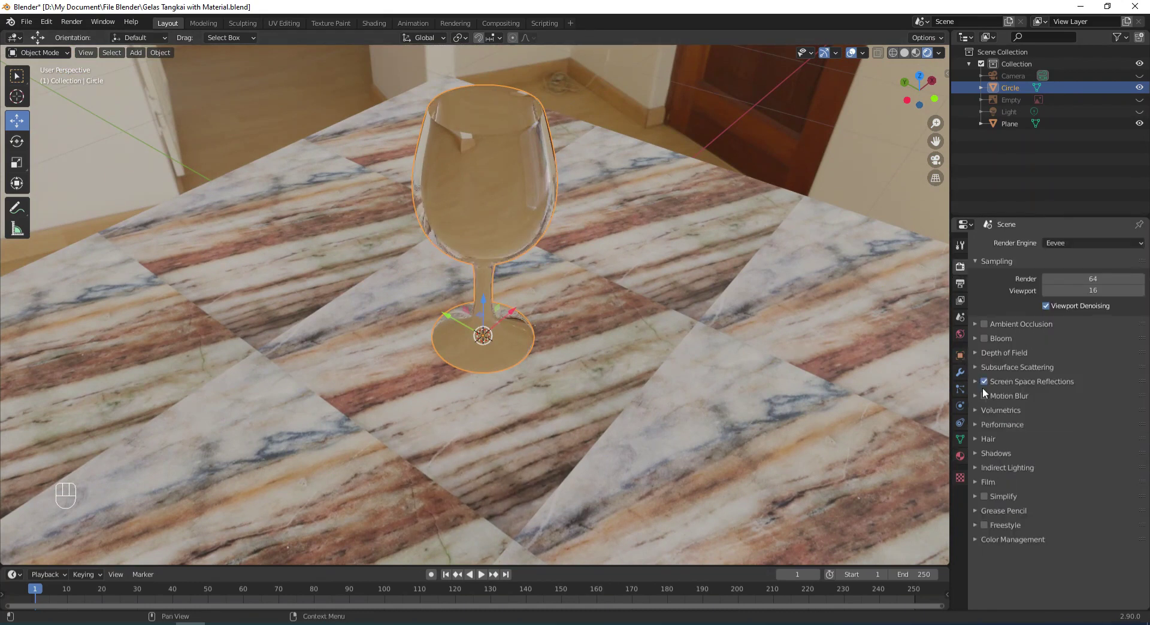
left_click(975, 385)
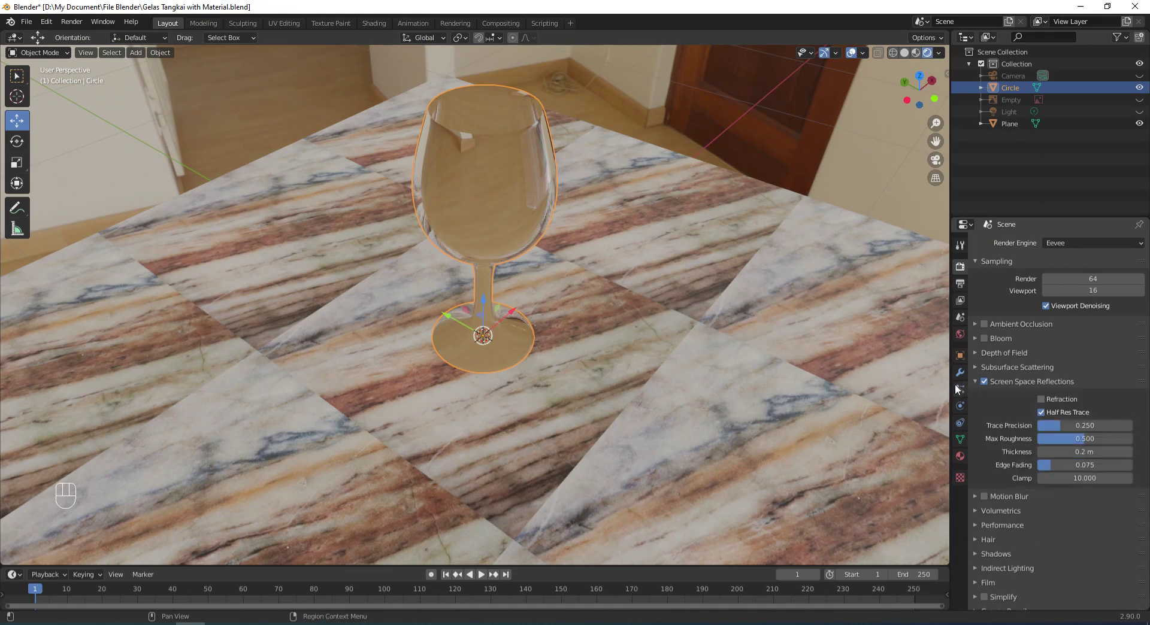
left_click_drag(1042, 401, 729, 234)
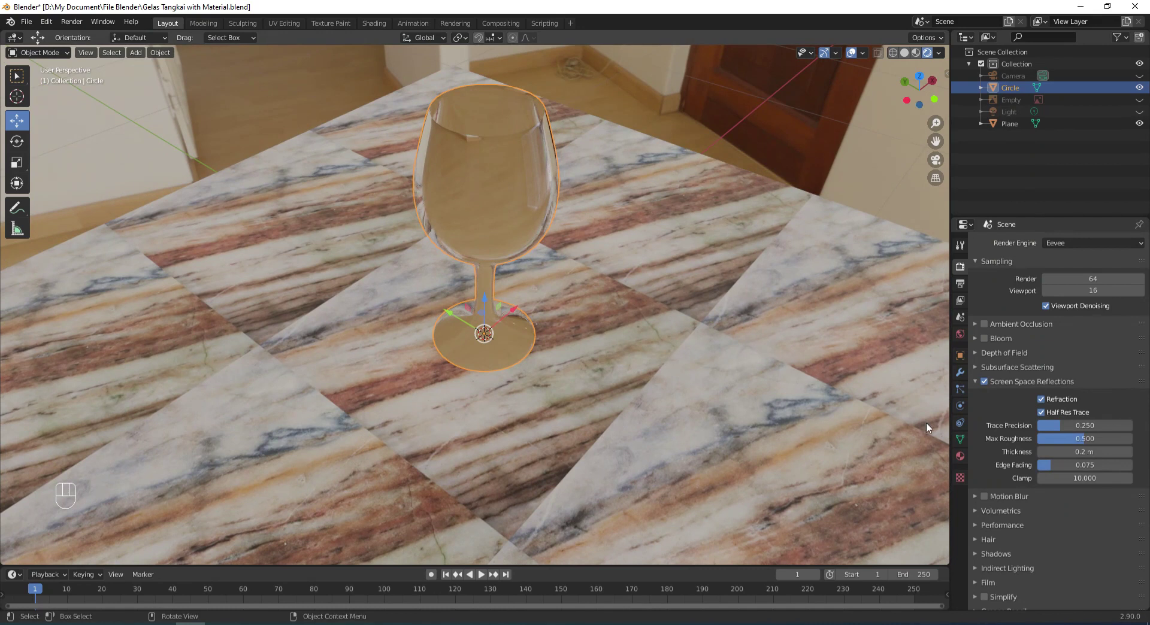
left_click(964, 460)
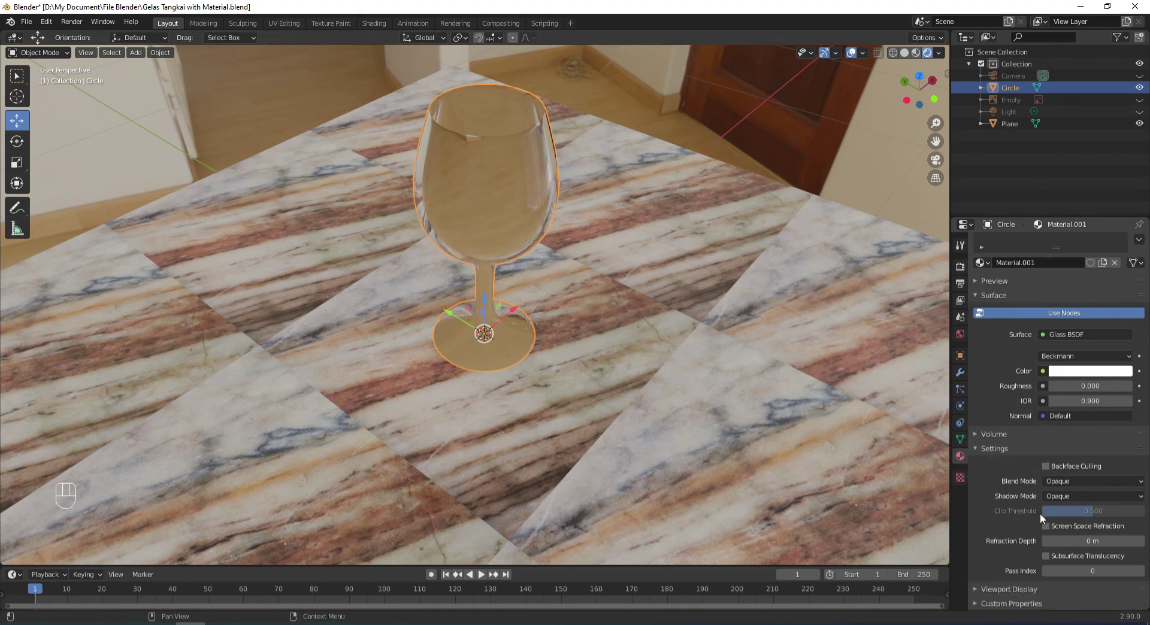
Turn on Screen Space Refraction for the glass material with a 0.1 m refraction depth
left_click(1047, 531)
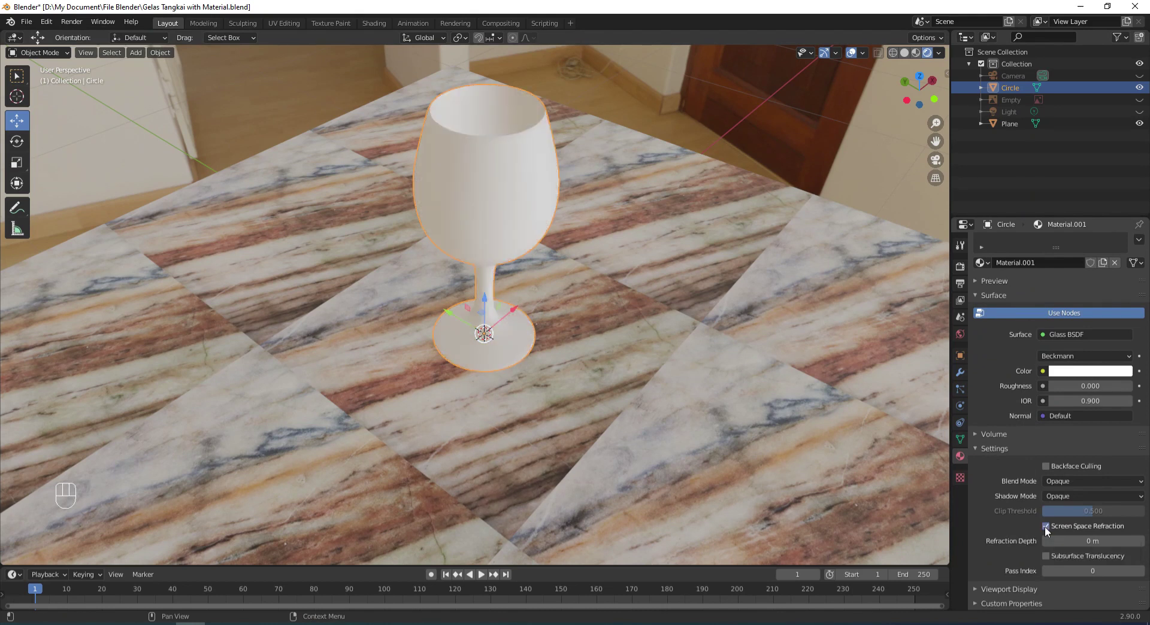
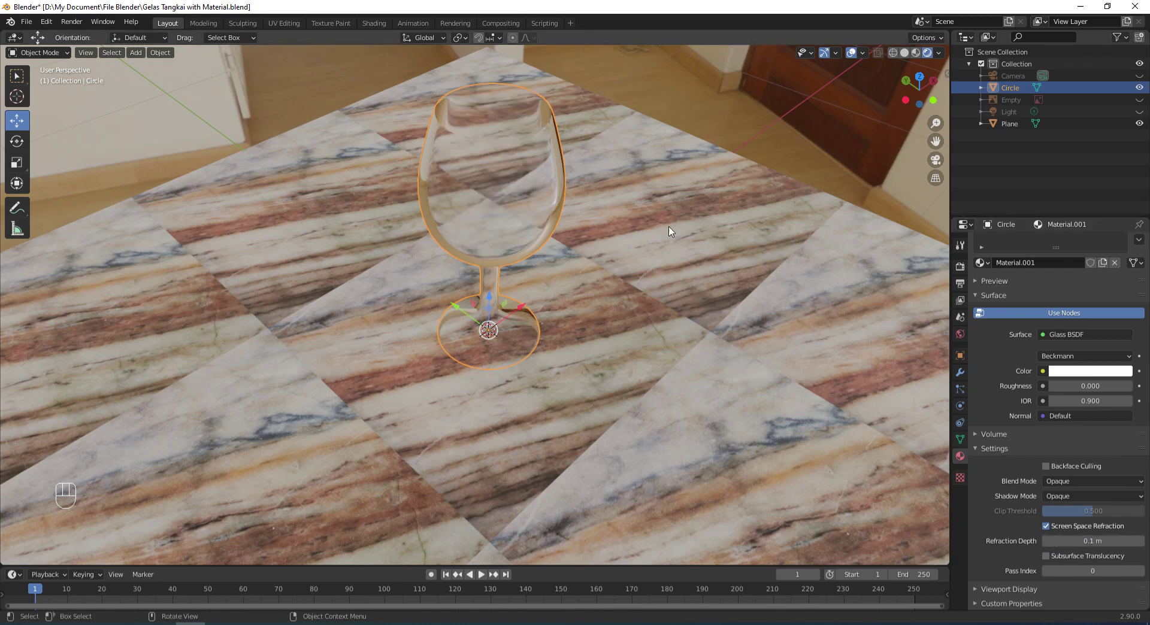
Orbit down to table level to view the clear glass, deselect it and show the Render properties
left_click_drag(671, 230, 673, 215)
left_click(674, 213)
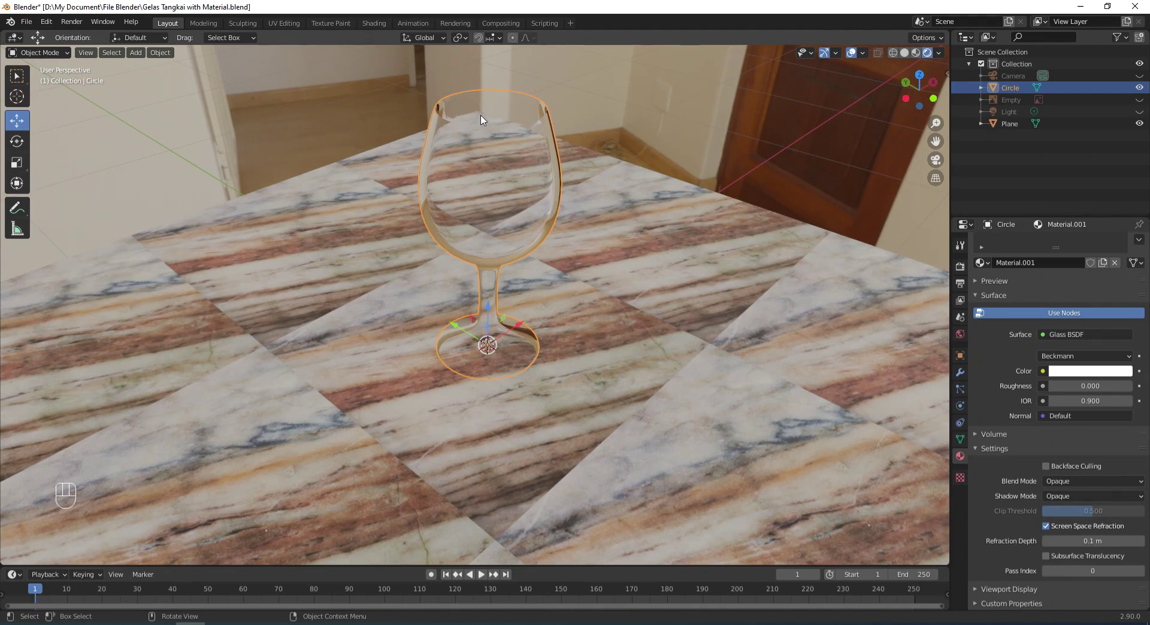
left_click_drag(521, 181, 529, 129)
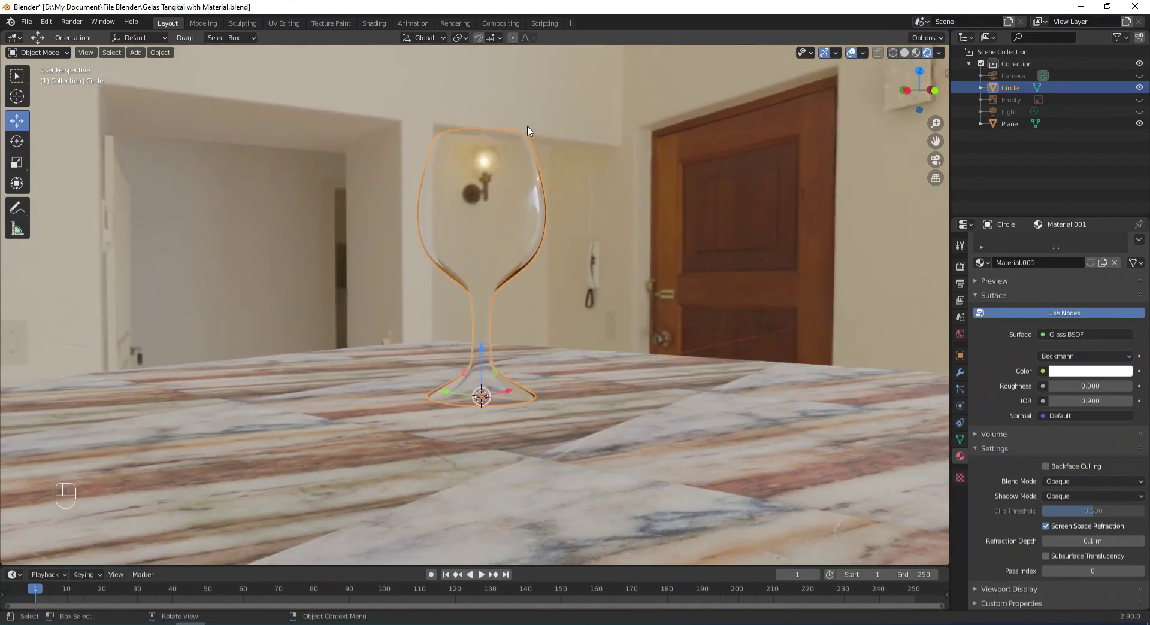
left_click_drag(506, 191, 521, 200)
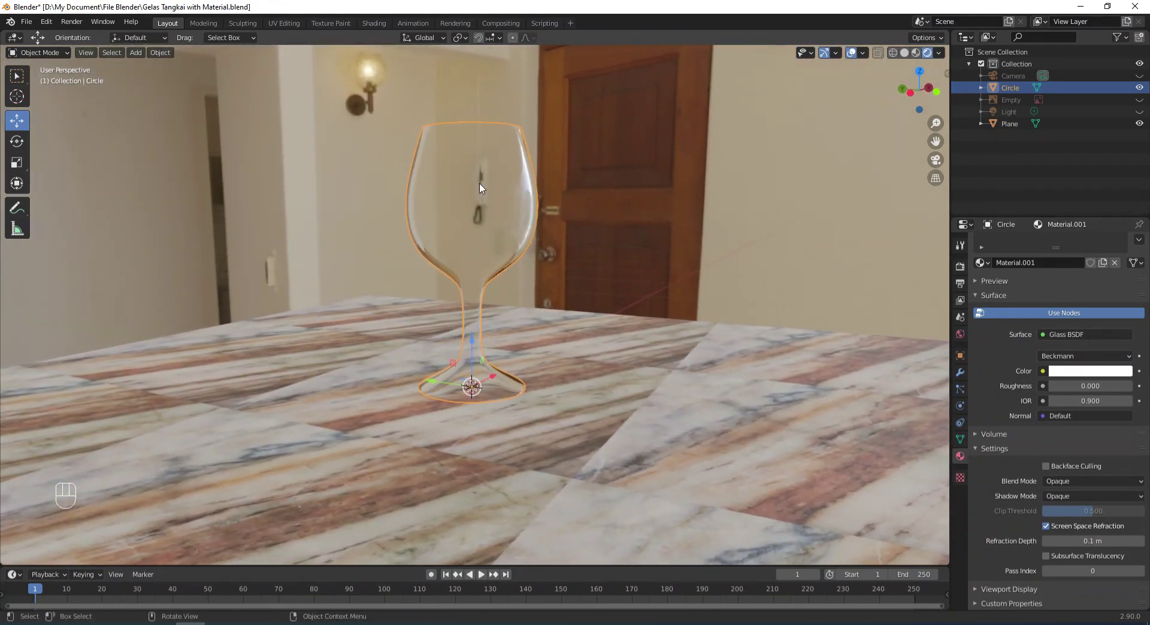
middle_click(498, 188)
left_click_drag(498, 188, 484, 177)
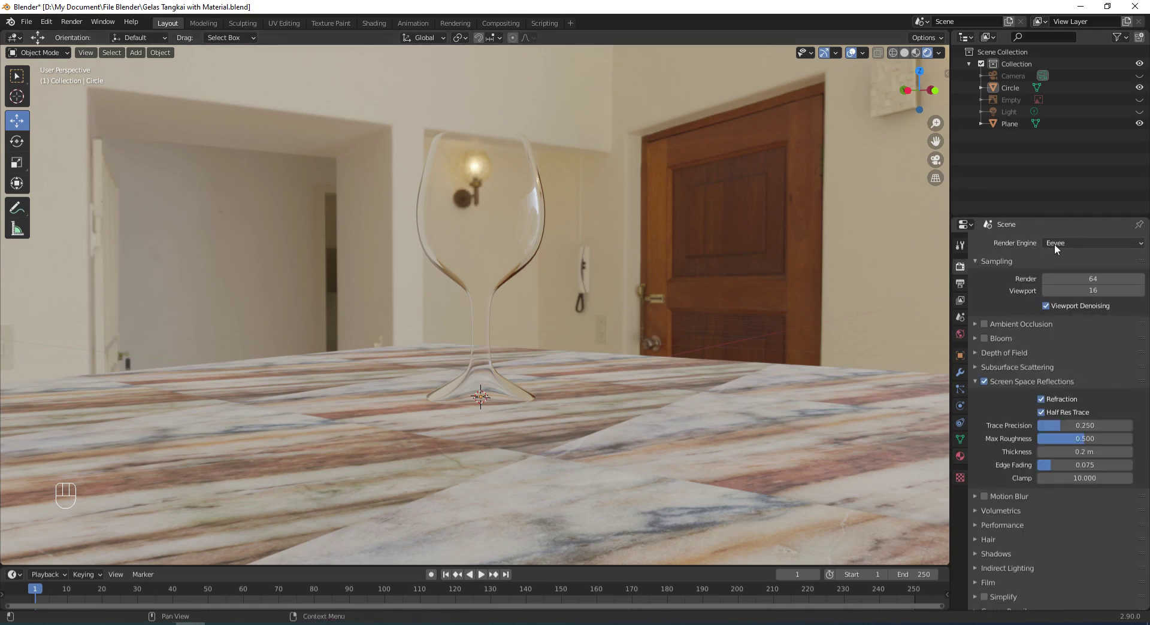
left_click_drag(1060, 249, 1022, 248)
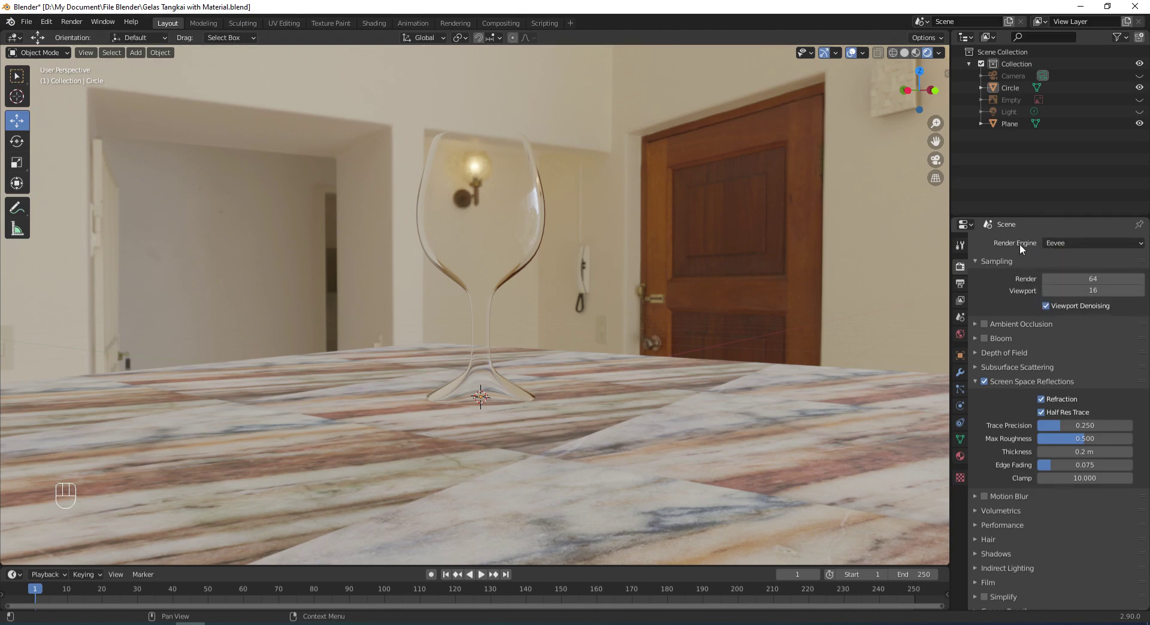